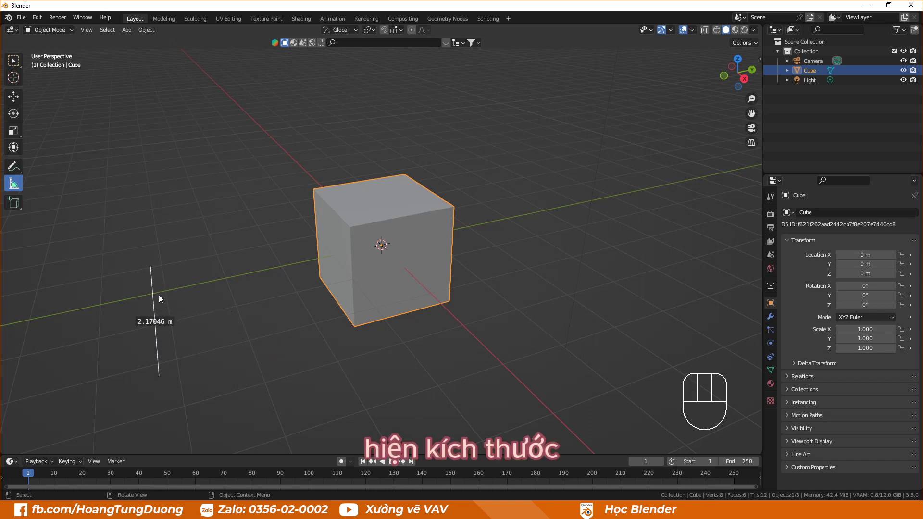
- Snap a 2 m ruler along the cube's bottom edge and delete the stray ruler in empty space
drag(181, 276, 323, 274)
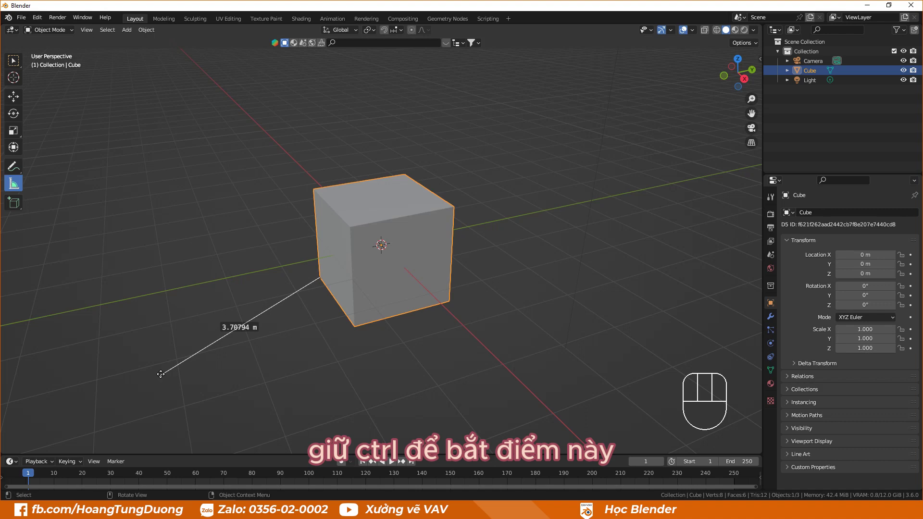
drag(202, 376, 348, 335)
drag(397, 262, 466, 257)
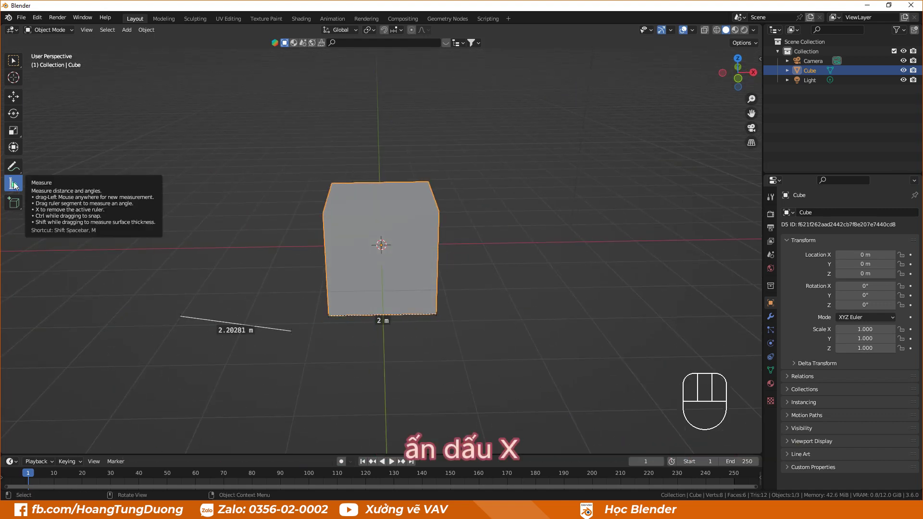
key(x)
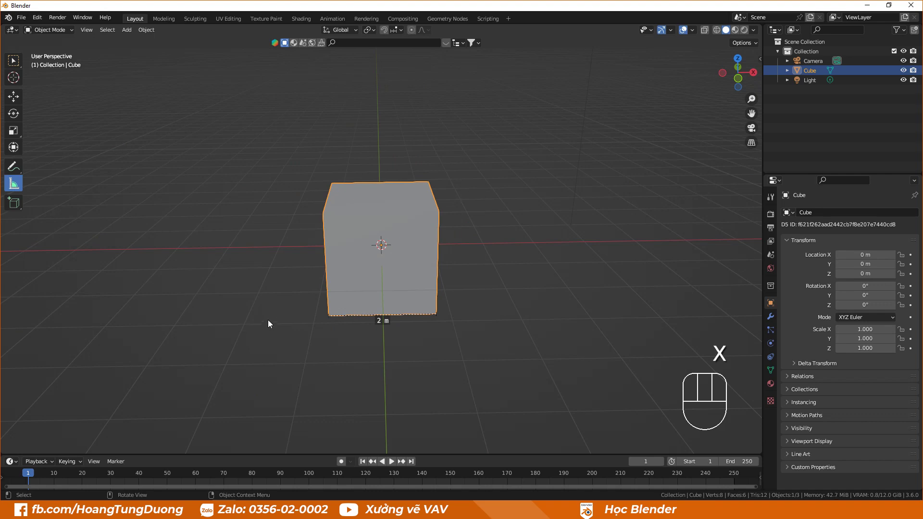
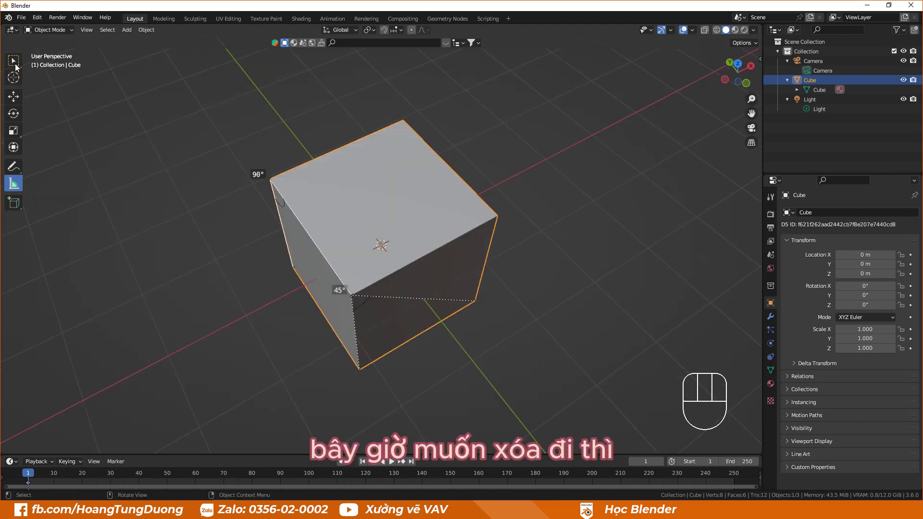
- Add a 2 m ruler along the cube's front vertical edge after orbiting to face it
click(18, 65)
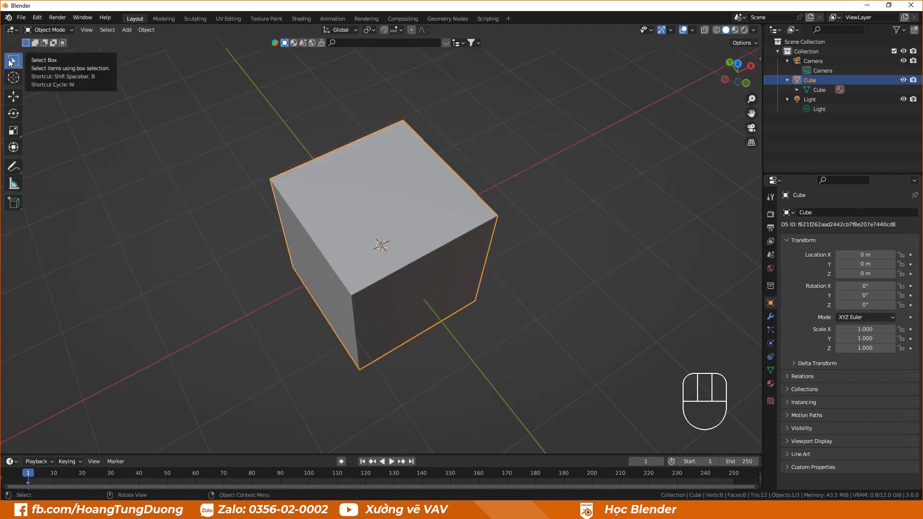
drag(568, 285, 19, 190)
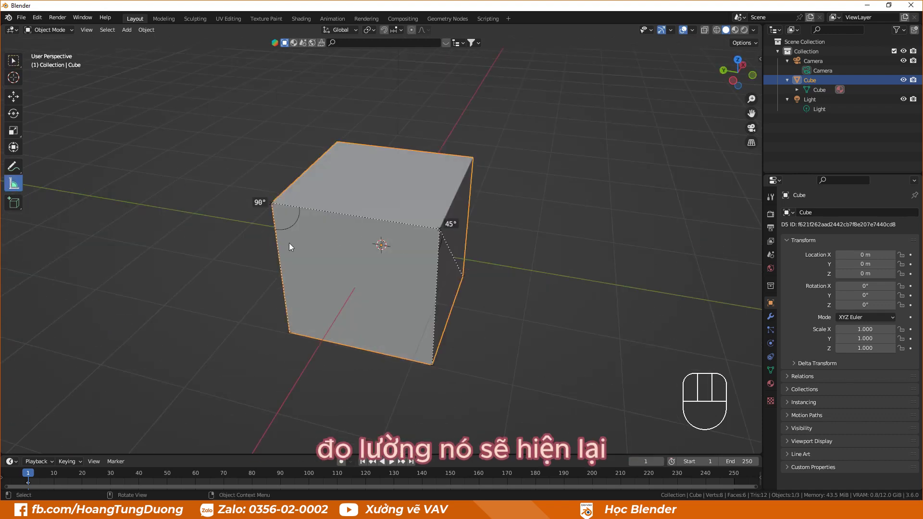
drag(408, 235, 293, 143)
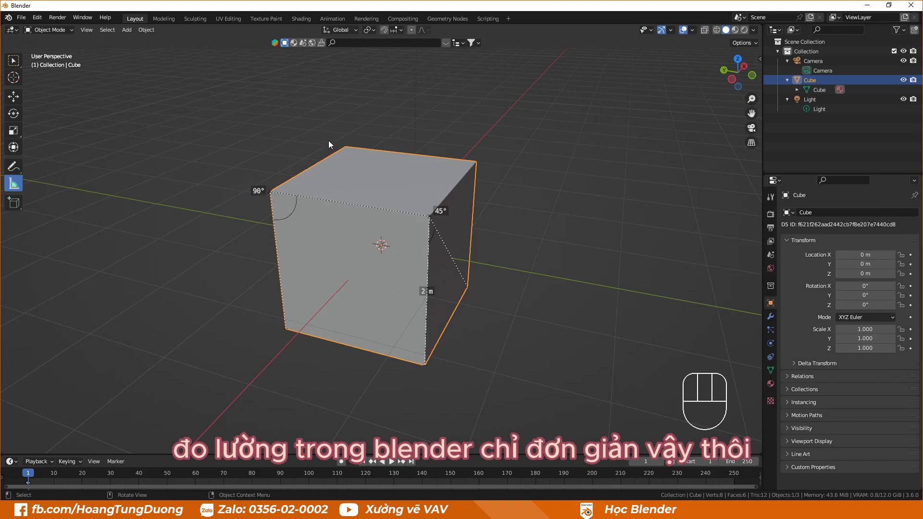